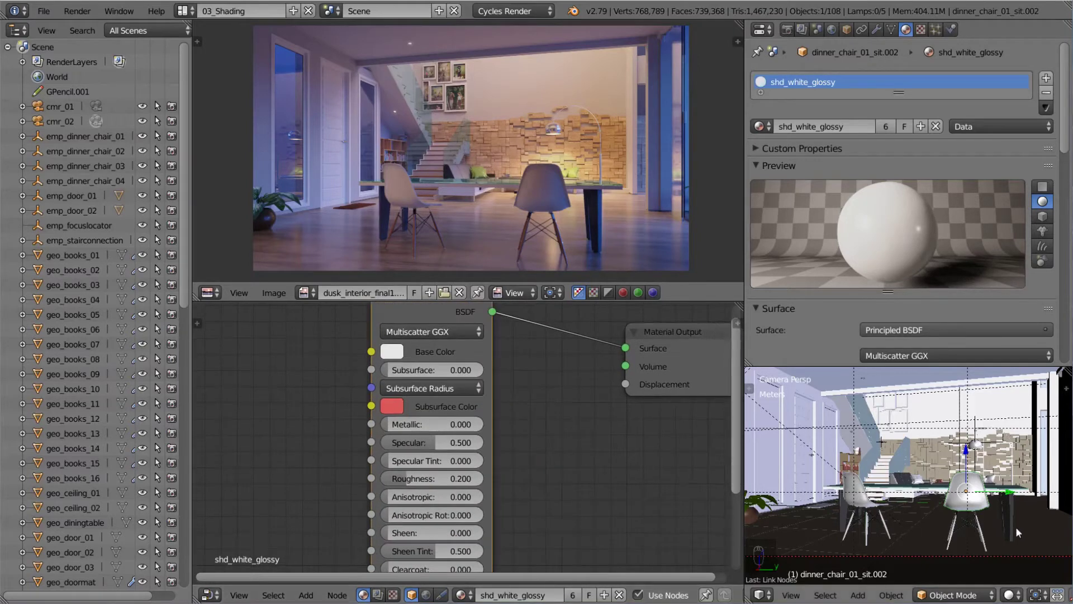
Select the geo_floor object and frame all of its material nodes in the Node Editor.
{"action": "left_click_drag", "start_coordinate": [533, 361], "coordinate": [414, 471]}
{"action": "key", "text": "a"}
{"action": "key", "text": "g"}
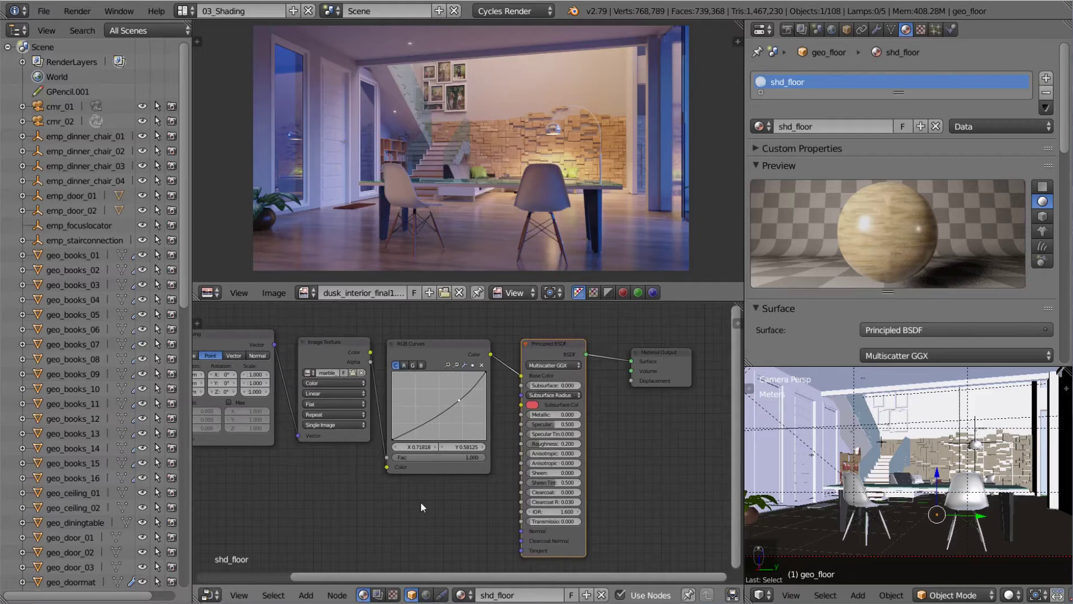
Delete the floor material's nodes, keeping only the Material Output selected.
{"action": "key", "text": "a"}
{"action": "key", "text": "g"}
{"action": "right_click", "coordinate": [511, 339]}
{"action": "left_click", "coordinate": [511, 338]}
{"action": "key", "text": "a"}
Add a Principled BSDF fed by Node Wrangler's texture coordinate, mapping and image texture chain.
{"action": "key", "text": "shift+a"}
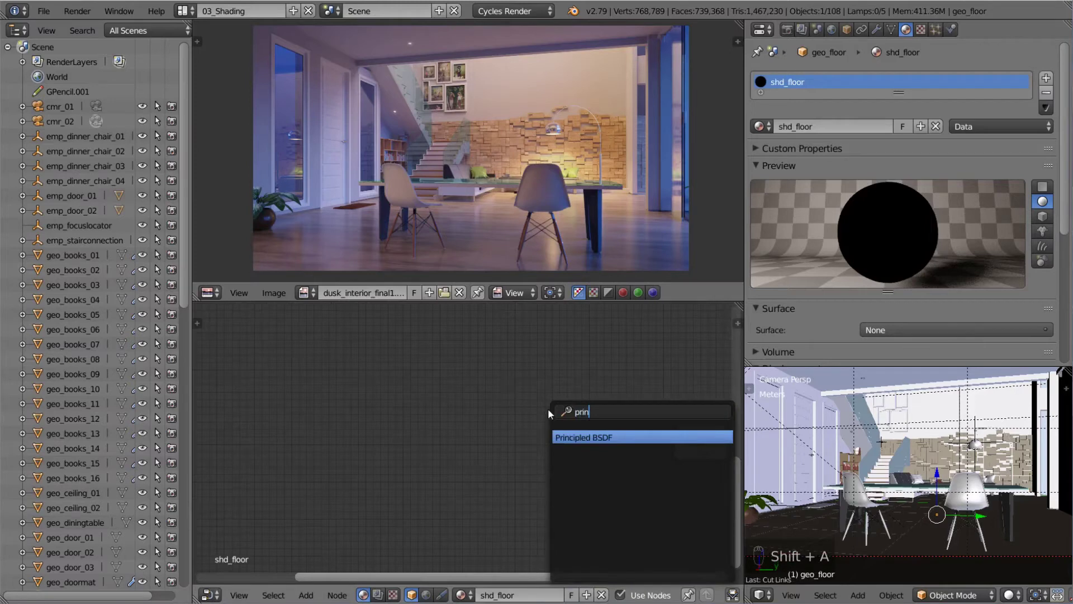
{"action": "left_click", "coordinate": [686, 442]}
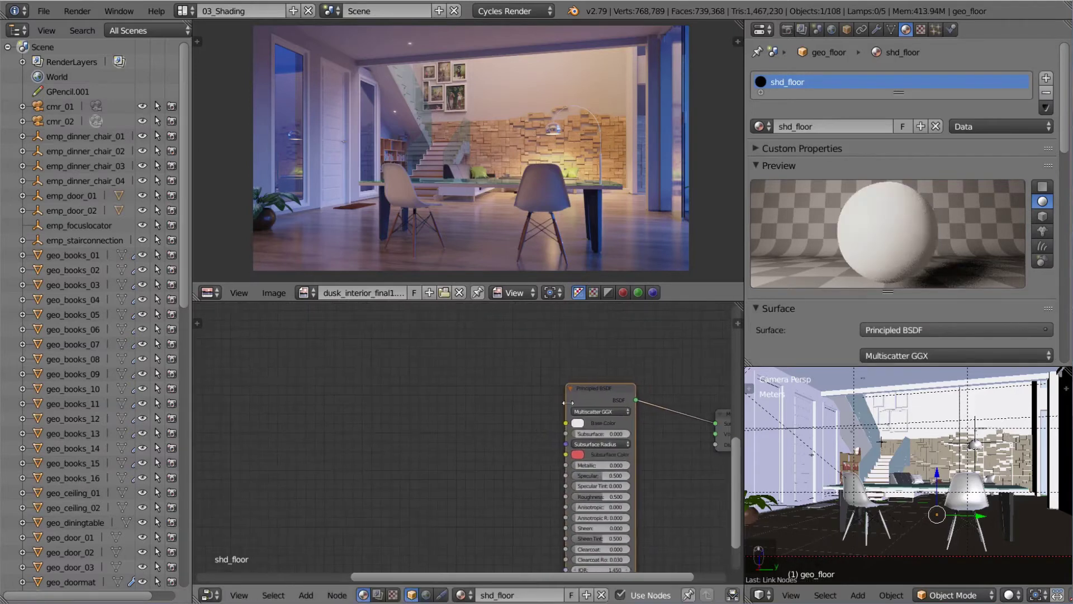
{"action": "left_click_drag", "start_coordinate": [593, 397], "coordinate": [585, 415]}
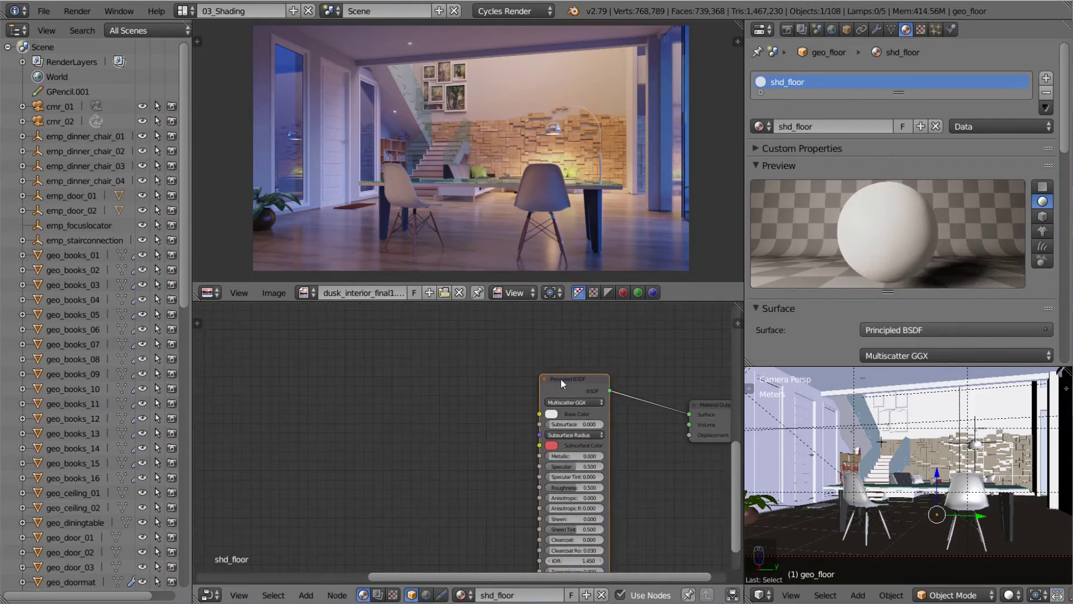
{"action": "key", "text": "ctrl+t"}
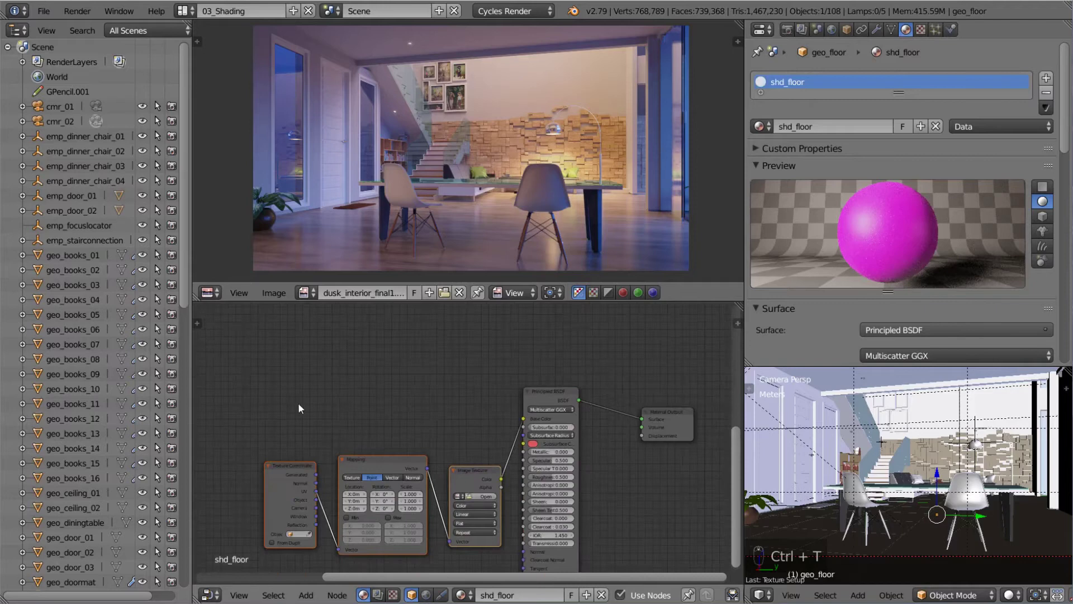
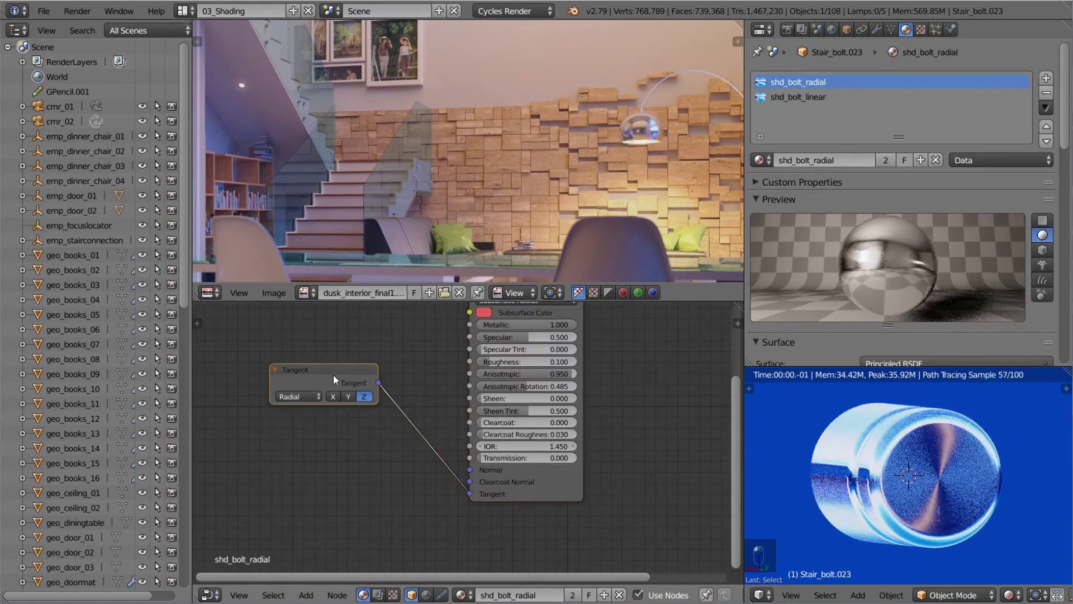
{"action": "key", "text": "g"}
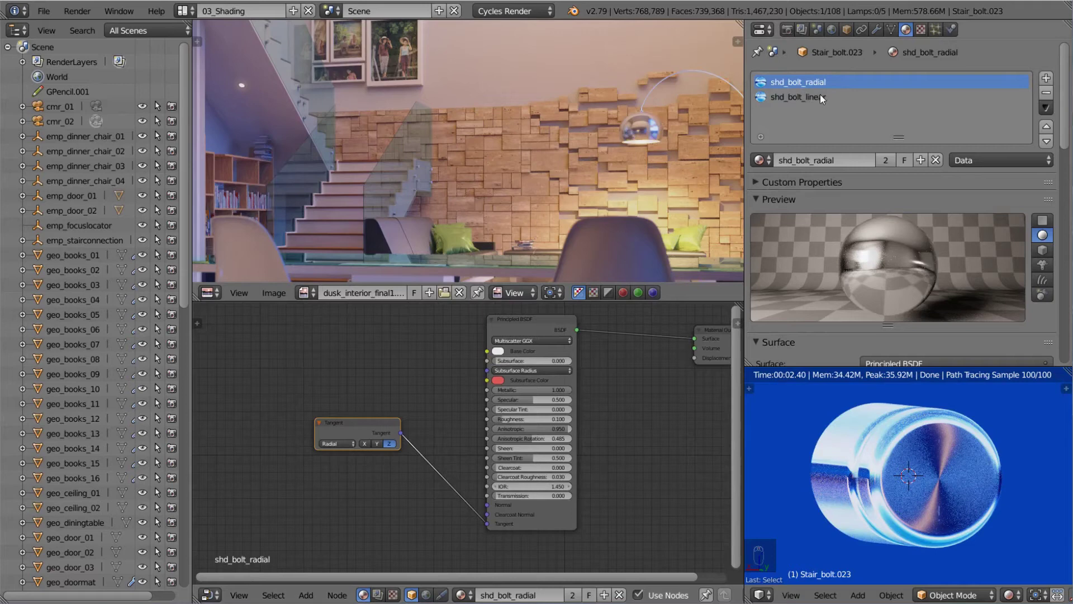
Put the stair bolt into Edit Mode with all geometry selected and its UV layout shown.
{"action": "key", "text": "shift+z"}
{"action": "left_click_drag", "start_coordinate": [929, 494], "coordinate": [988, 492]}
{"action": "key", "text": "Tab"}
{"action": "key", "text": "shift+z"}
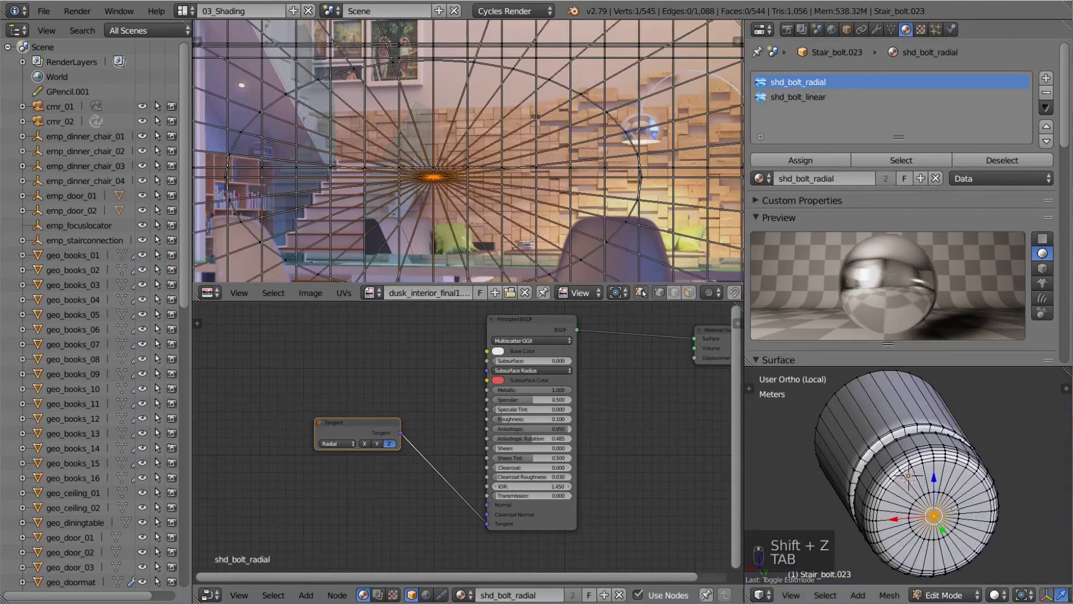
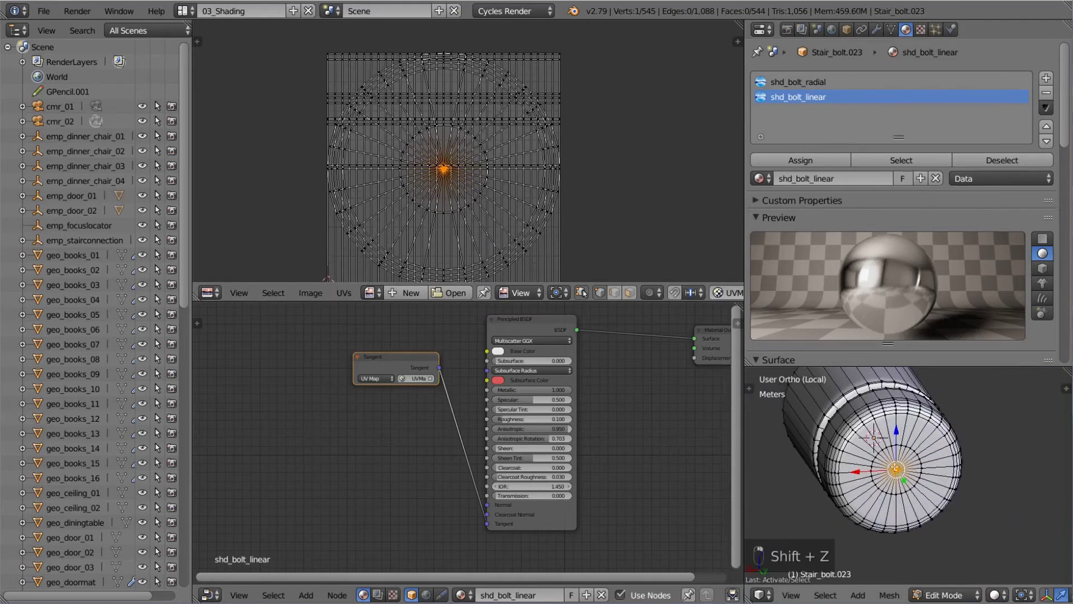
Grow the selection to all bolt head faces and view the bolt straight-on.
{"action": "left_click_drag", "start_coordinate": [337, 200], "coordinate": [337, 200]}
{"action": "key", "text": "ctrl+KP_Add"}
{"action": "key", "text": "ctrl+KP_Add"}
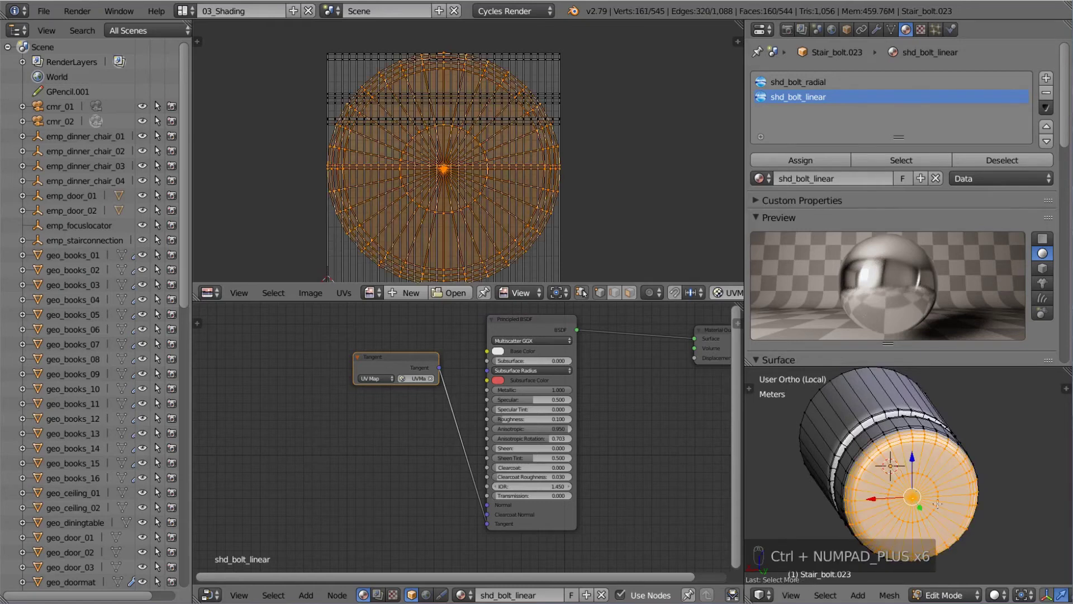
{"action": "key", "text": "ctrl+KP_1"}
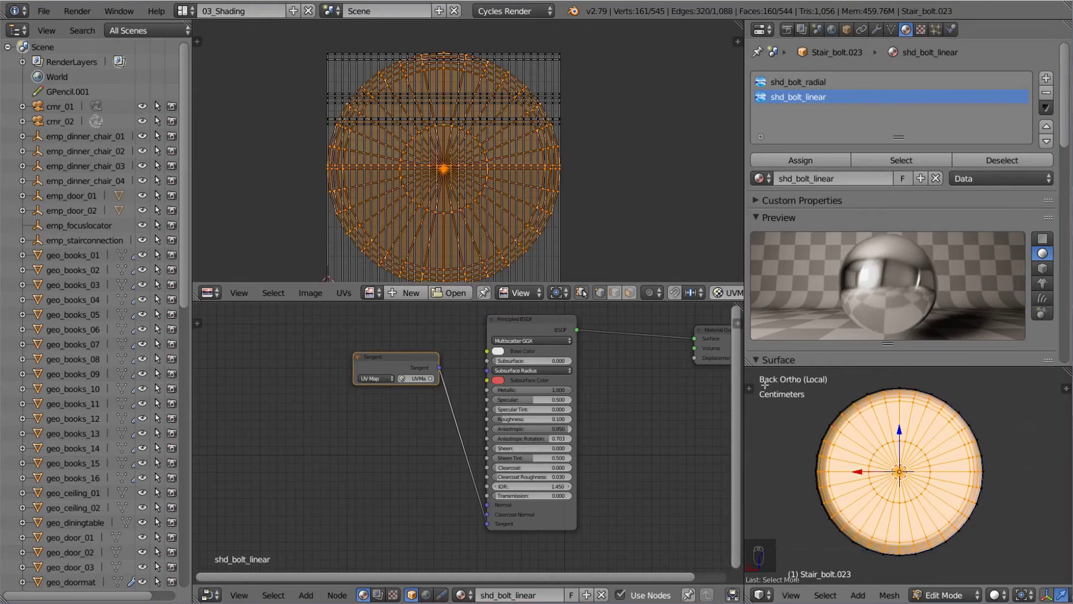
Unwrap the bolt head with Project From View into a circular UV layout, then view from top.
{"action": "key", "text": "u"}
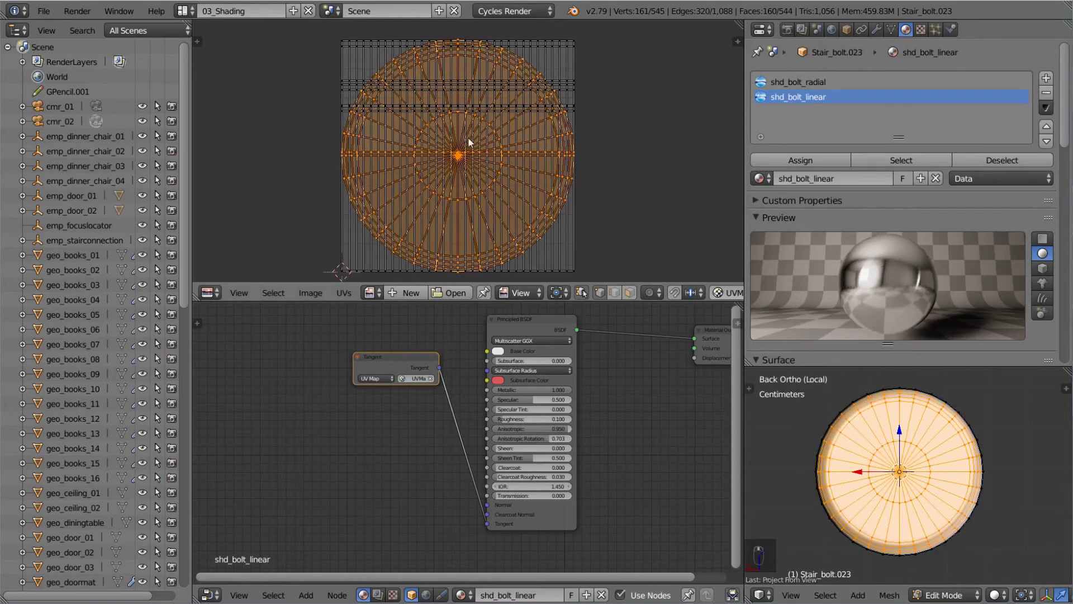
{"action": "key", "text": "a"}
{"action": "key", "text": "a"}
{"action": "key", "text": "u"}
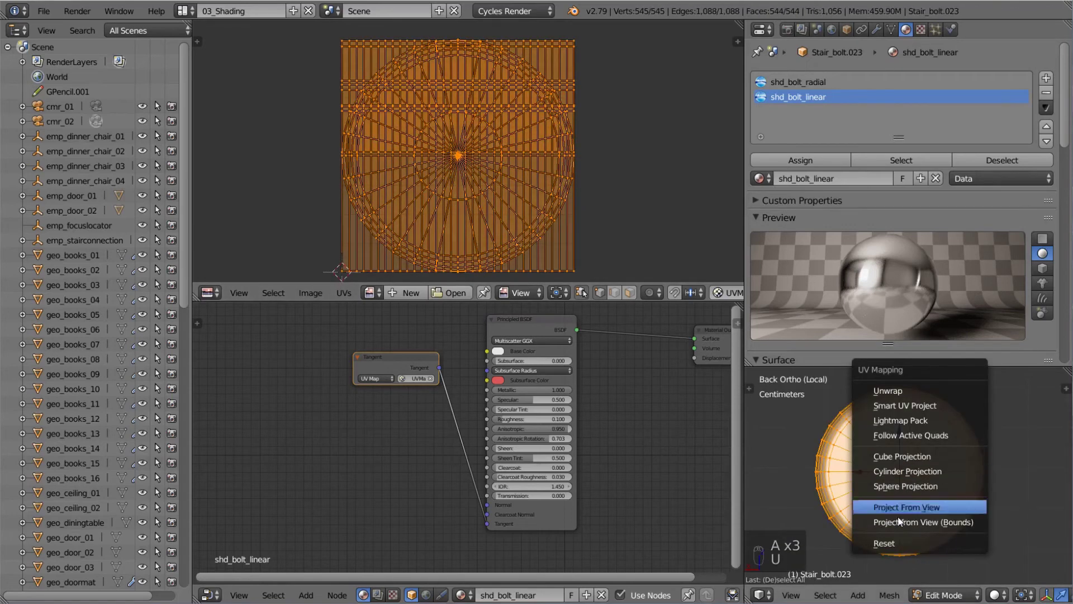
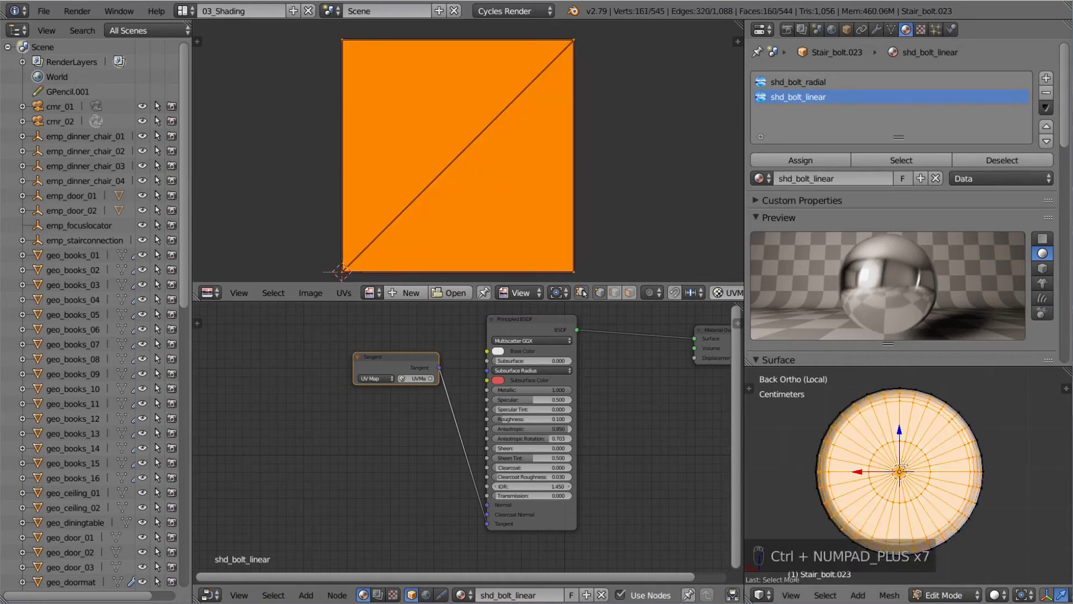
{"action": "key", "text": "u"}
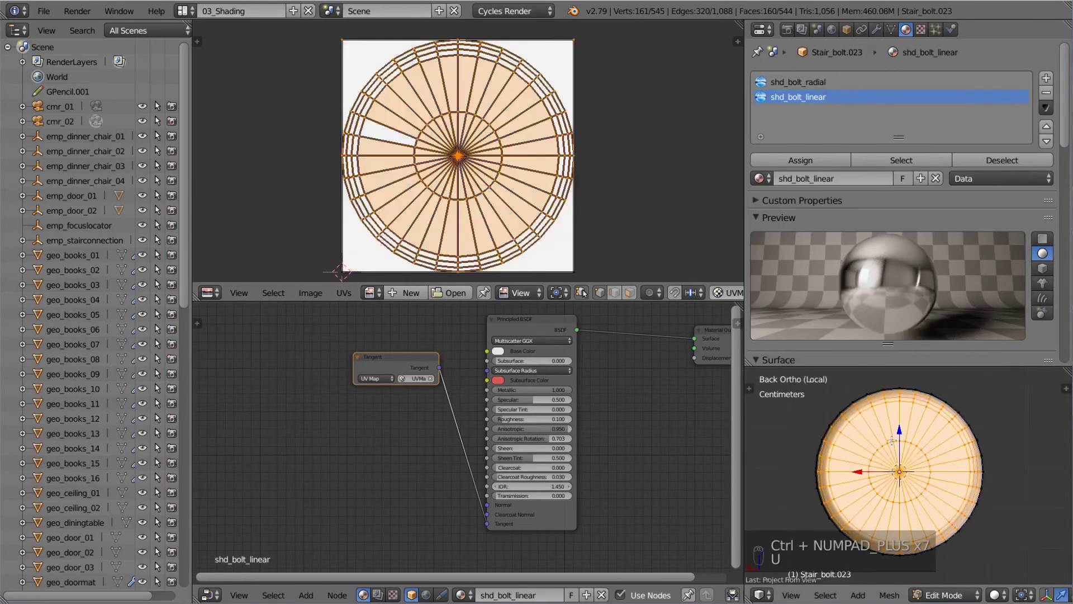
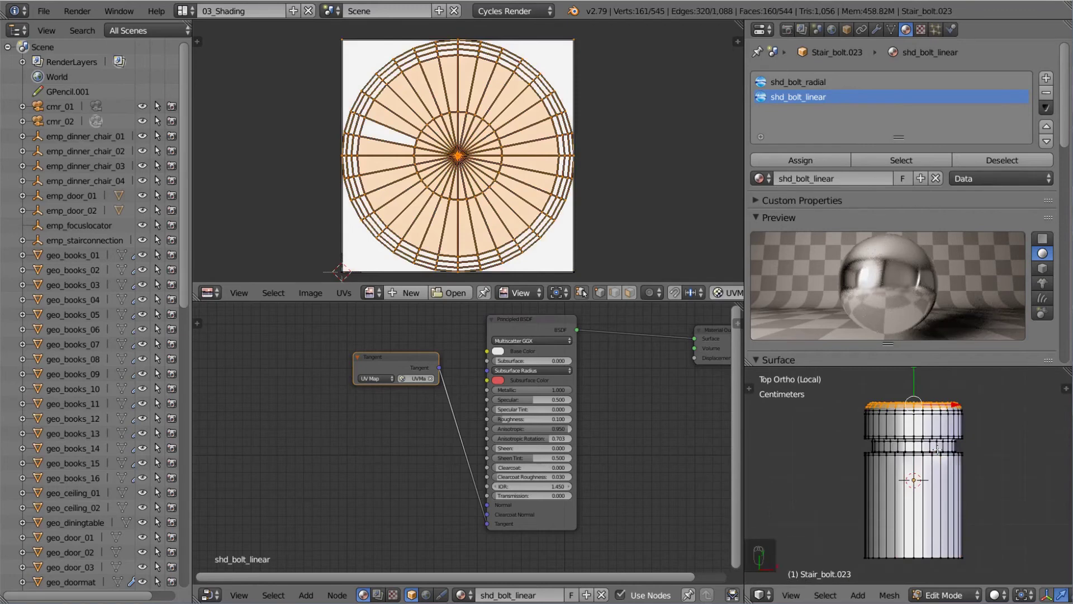
{"action": "key", "text": "ctrl+Tab"}
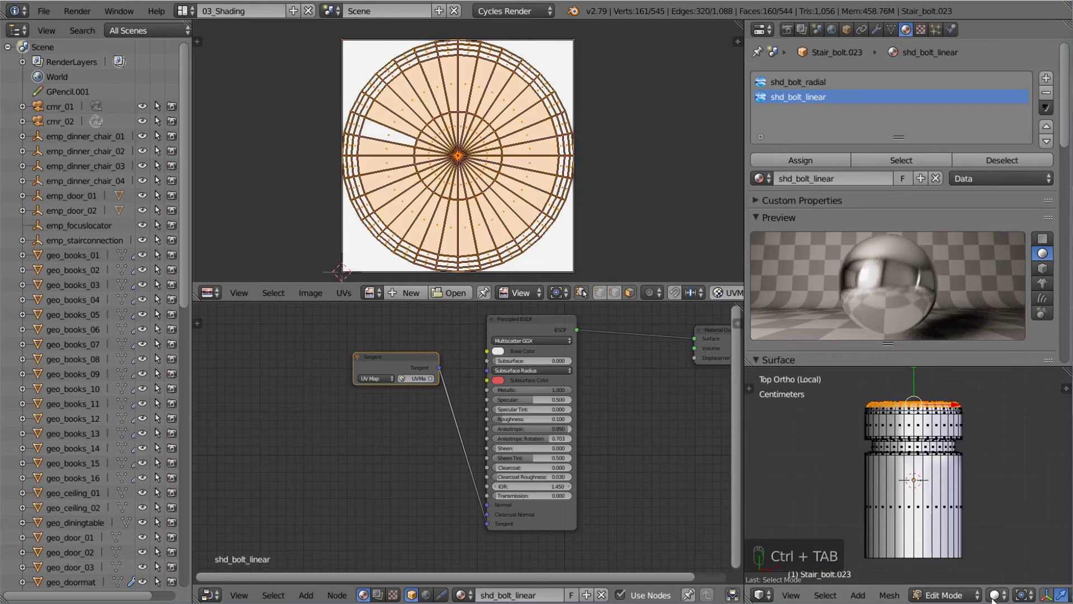
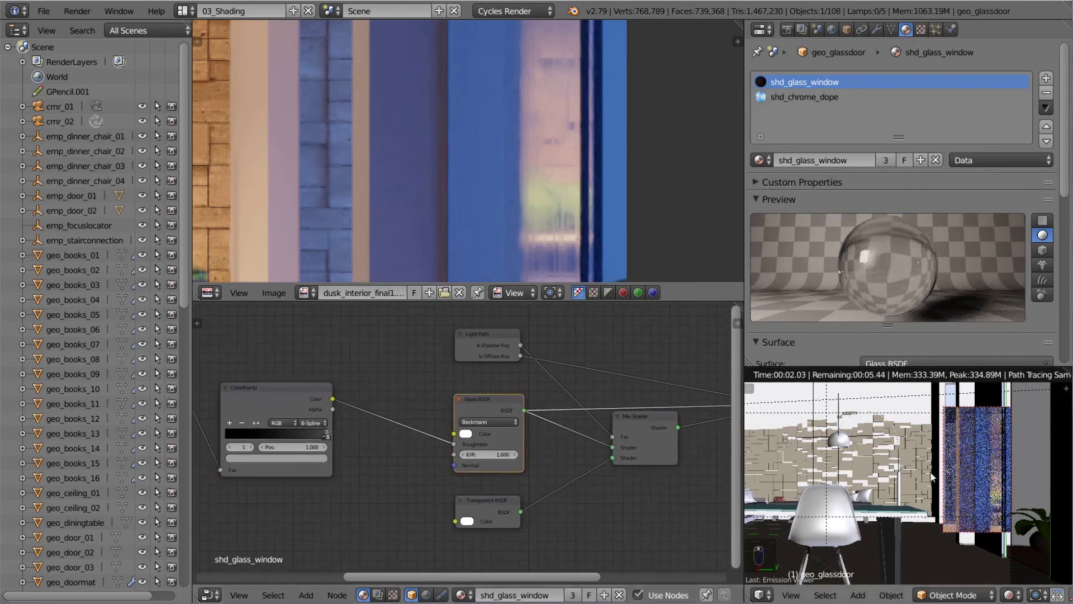
Pan the glass window shader network into view and select its final Mix Shader node.
{"action": "left_click_drag", "start_coordinate": [1003, 488], "coordinate": [974, 495]}
{"action": "left_click_drag", "start_coordinate": [974, 495], "coordinate": [400, 350]}
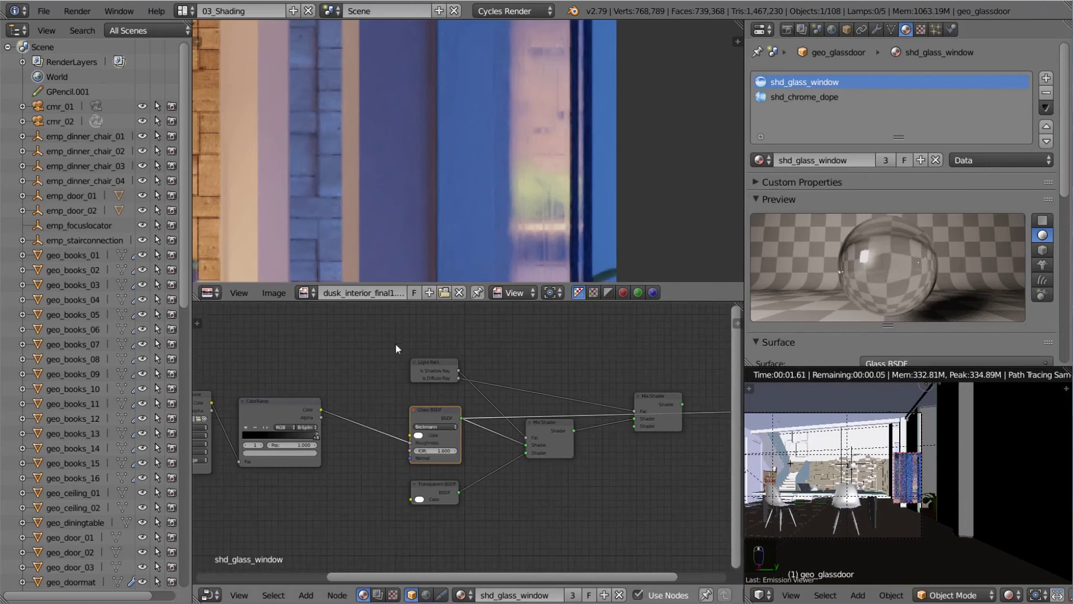
{"action": "left_click_drag", "start_coordinate": [425, 370], "coordinate": [691, 519]}
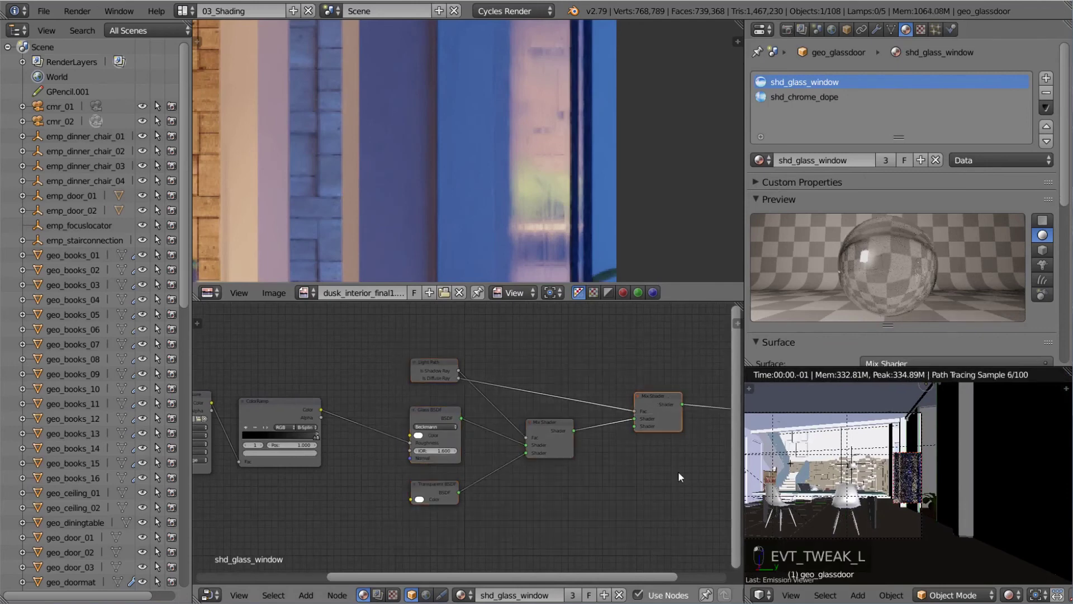
Show the full compositor tree beside the final render and select the side fill lamp.
{"action": "key", "text": "a"}
{"action": "key", "text": "shift+z"}
{"action": "key", "text": "ctrl+alt+b"}
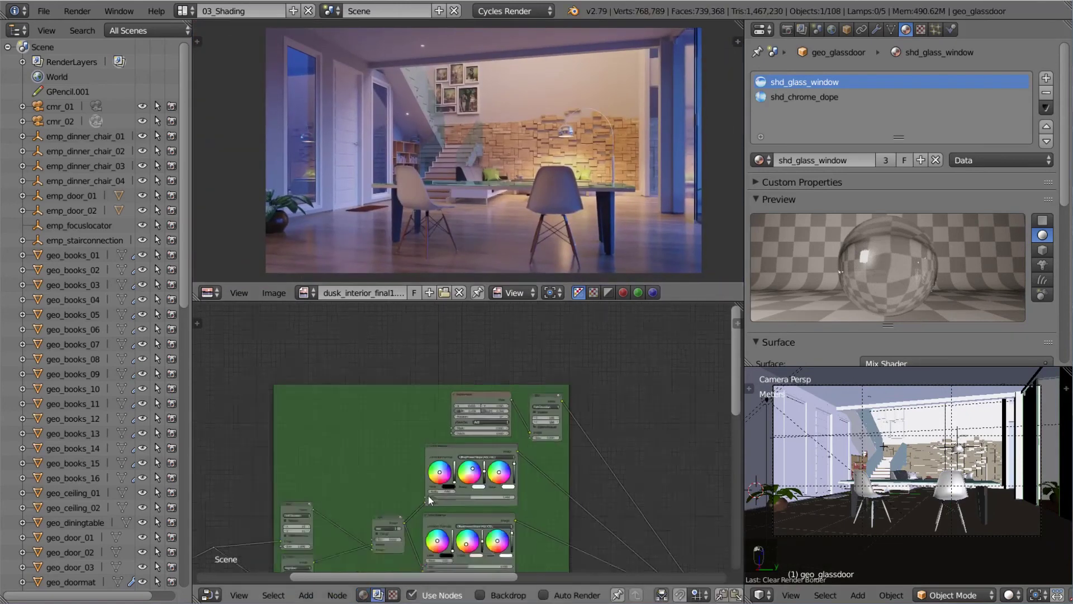
{"action": "left_click", "coordinate": [1012, 422]}
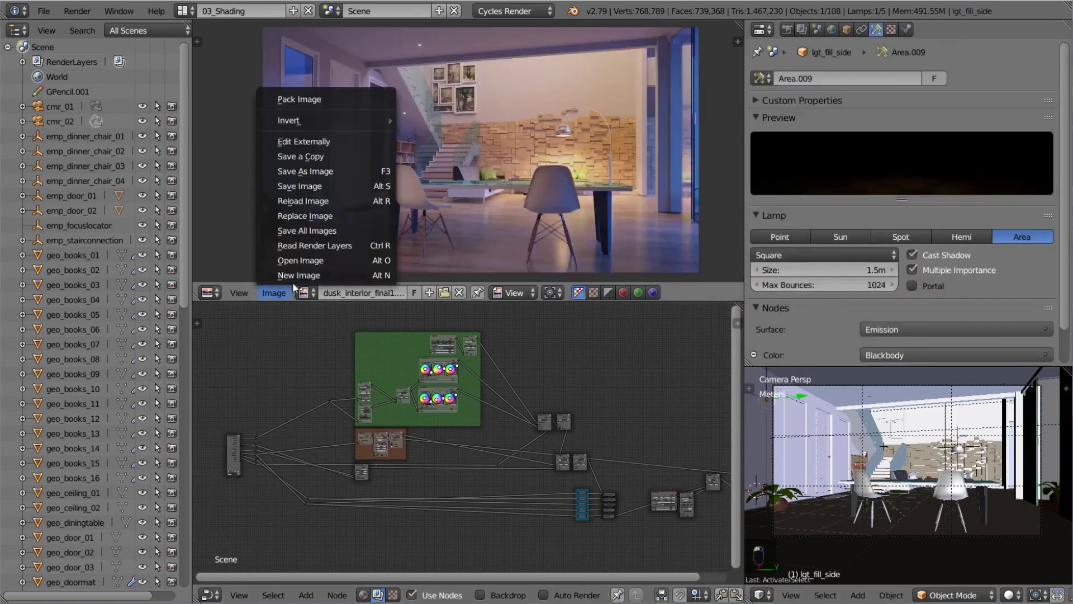
Load dusk_interior_final.png from the render folder into the image editor.
{"action": "right_click", "coordinate": [304, 264]}
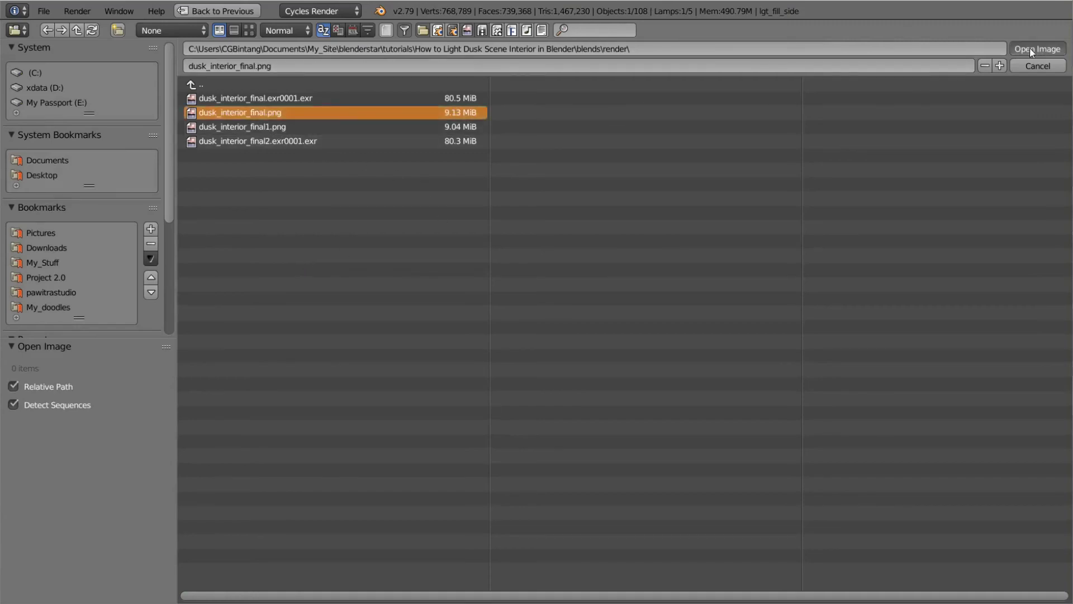
{"action": "left_click_drag", "start_coordinate": [514, 209], "coordinate": [524, 185]}
{"action": "left_click_drag", "start_coordinate": [524, 185], "coordinate": [783, 400]}
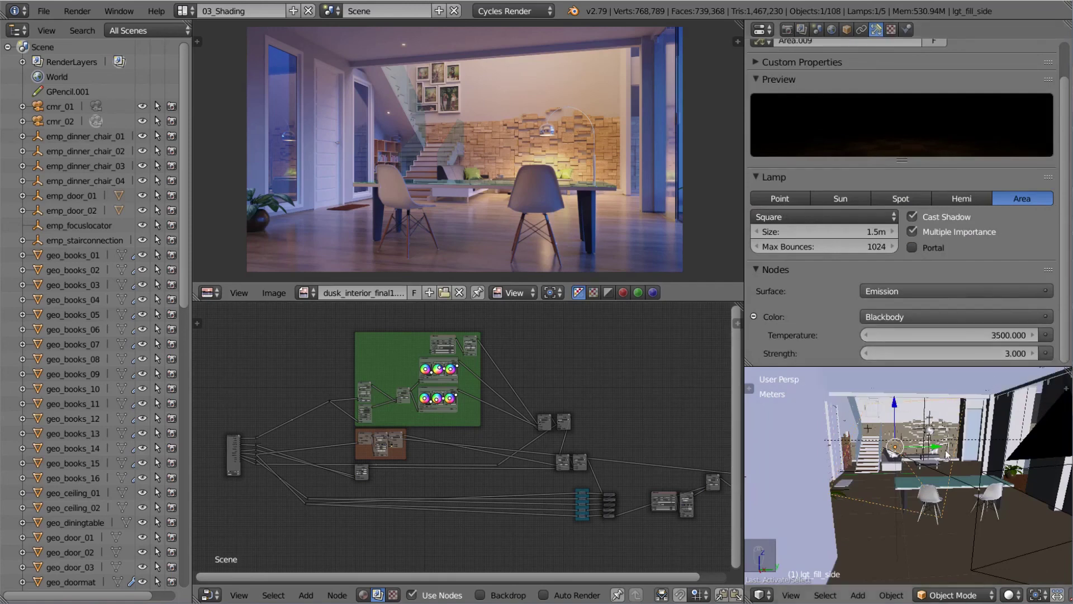
Orbit the 3D view around the room beside the dusk render.
{"action": "left_click_drag", "start_coordinate": [982, 488], "coordinate": [963, 484]}
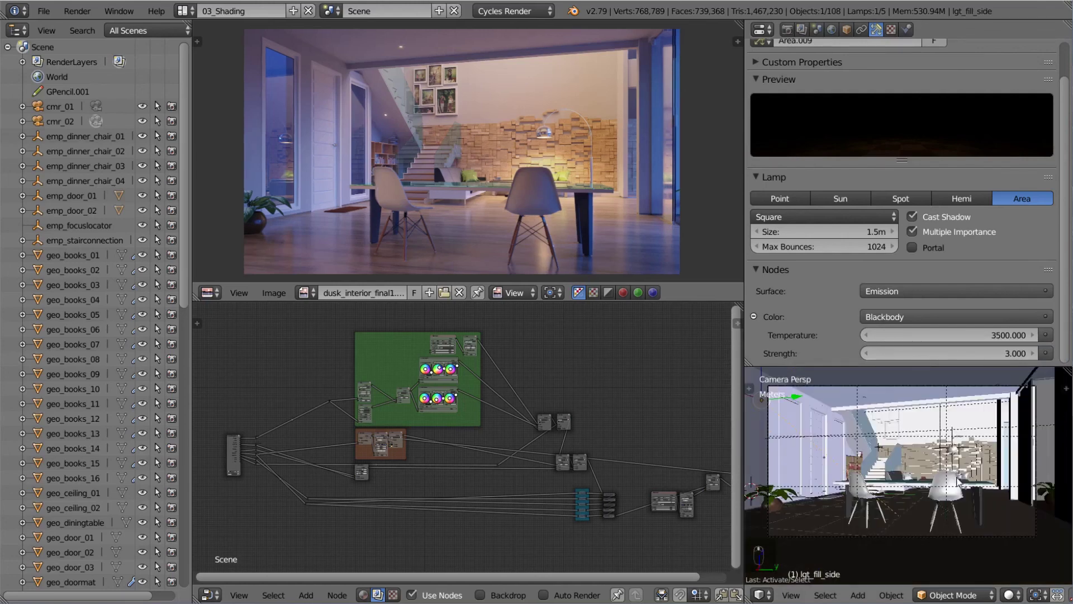